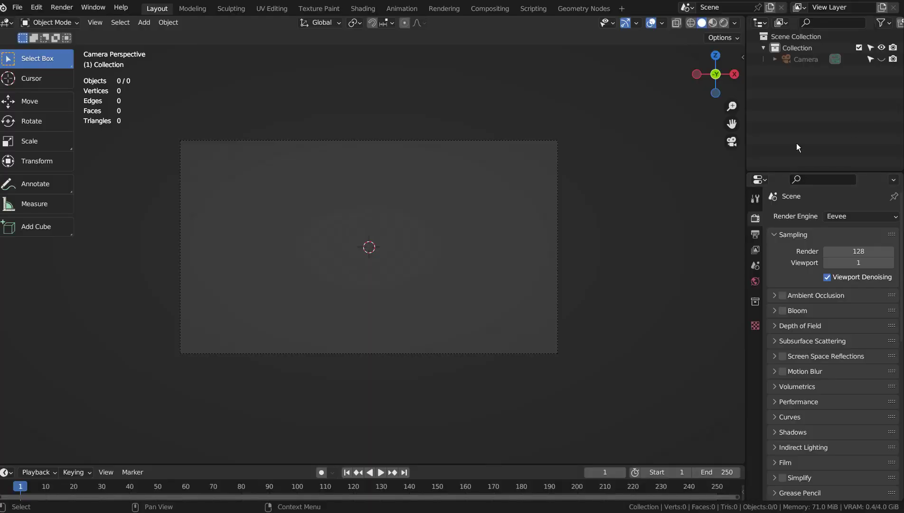
# Bring up the Add menu's mesh list and add a Landscape mesh to the scene
pyautogui.click(269, 209)
pyautogui.press('shift+a')
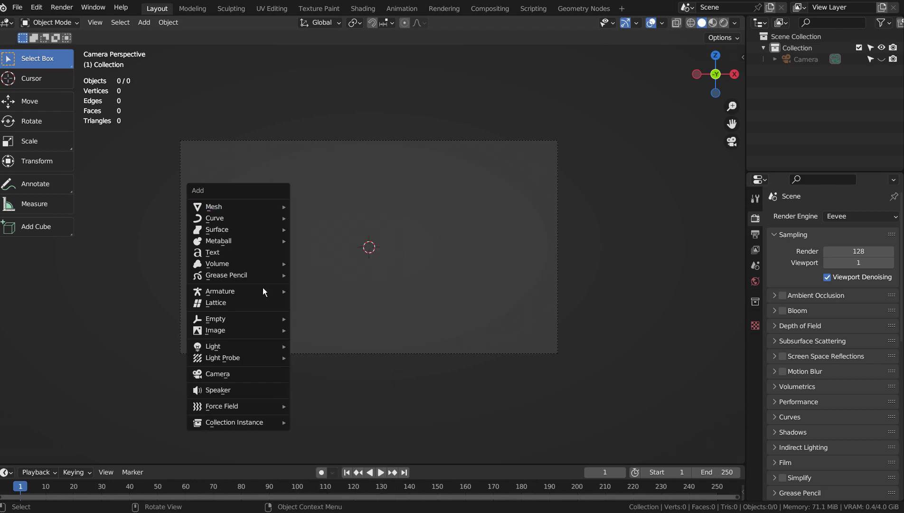
pyautogui.click(37, 8)
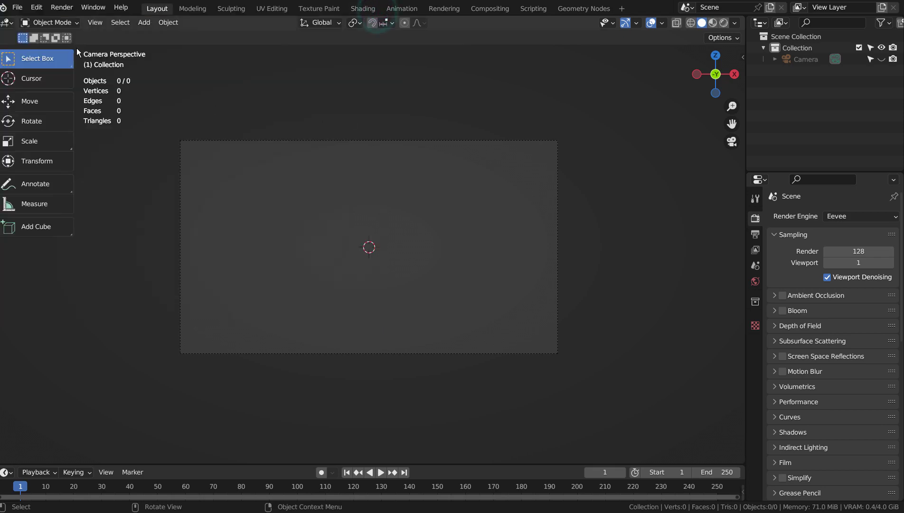
pyautogui.click(273, 201)
# Add a Landscape terrain via Mesh > Landscape using Hetero Terrain noise at 128×128 subdivisions
pyautogui.press('shift+a')
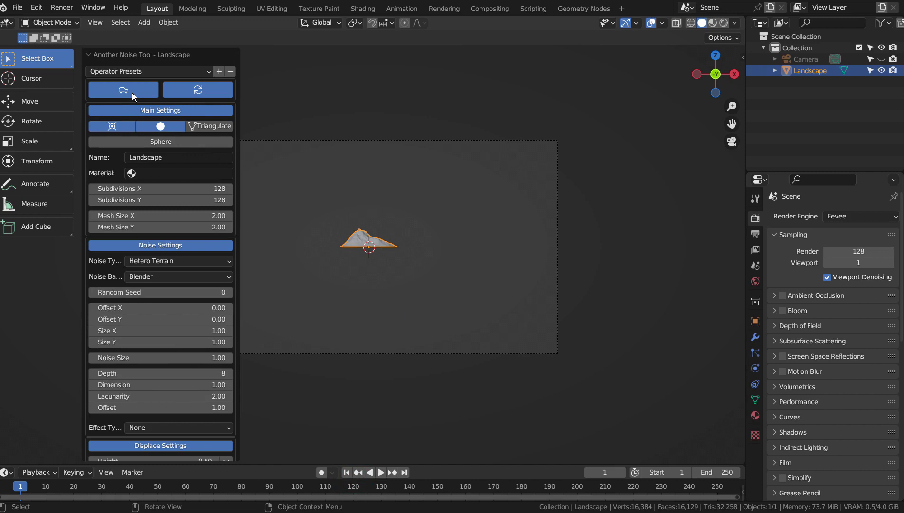
pyautogui.click(197, 91)
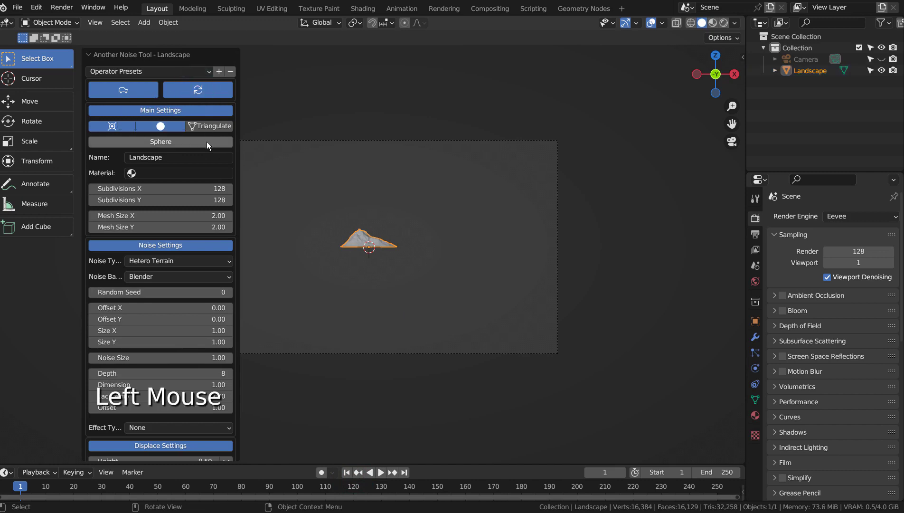
pyautogui.scroll(-3)
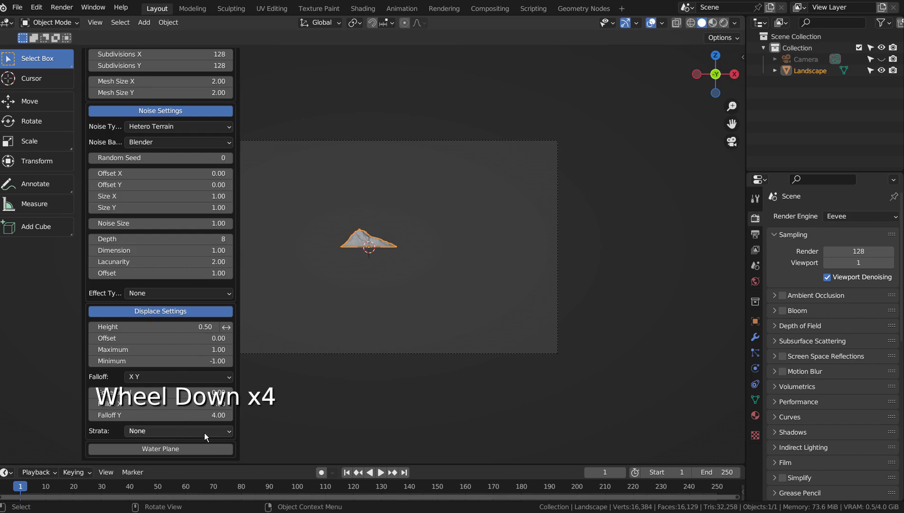
pyautogui.scroll(3)
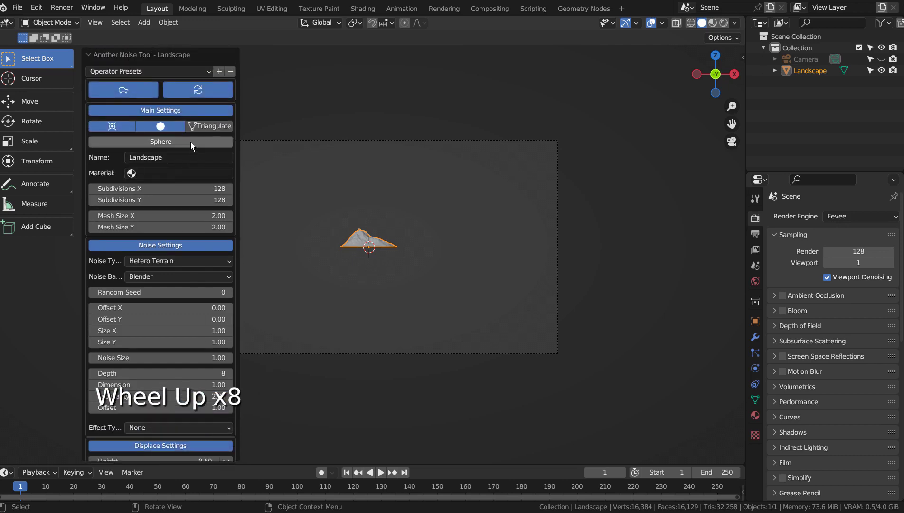
pyautogui.click(203, 129)
pyautogui.click(204, 128)
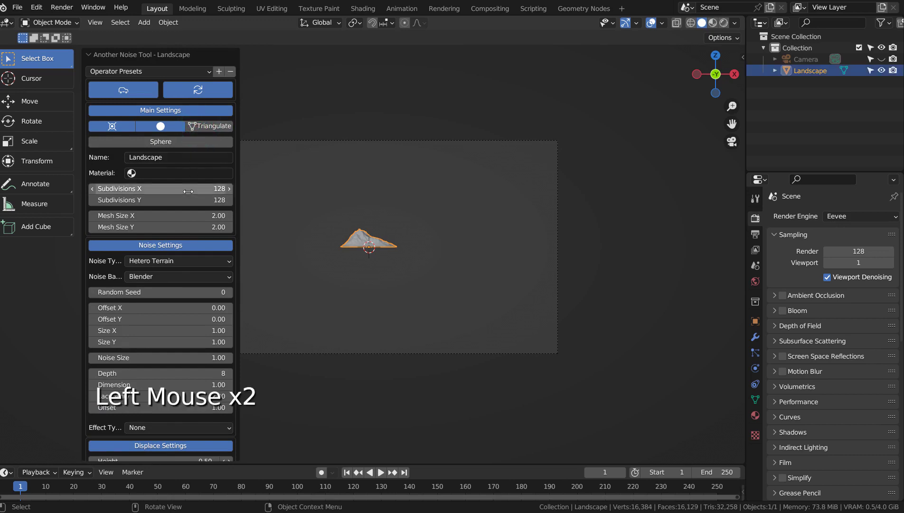
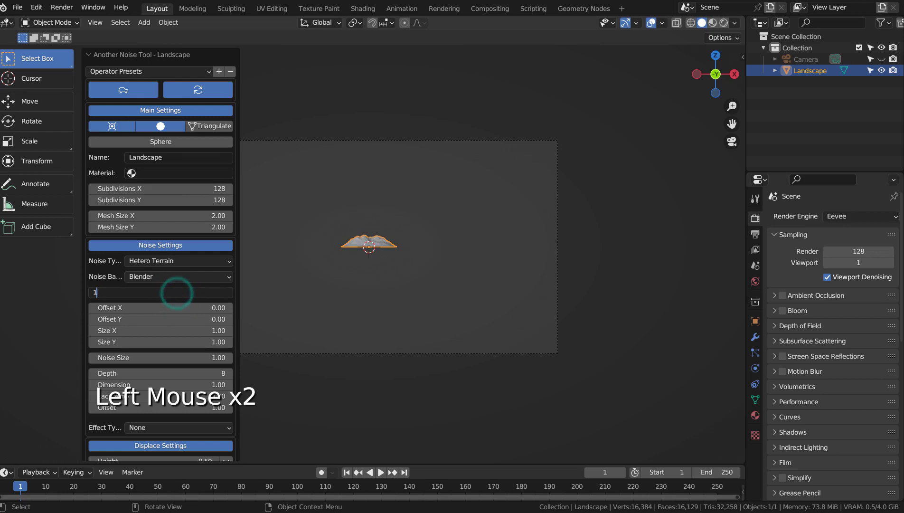
# Regenerate the terrain with a different mountain shape and select the landscape mesh
pyautogui.click(236, 296)
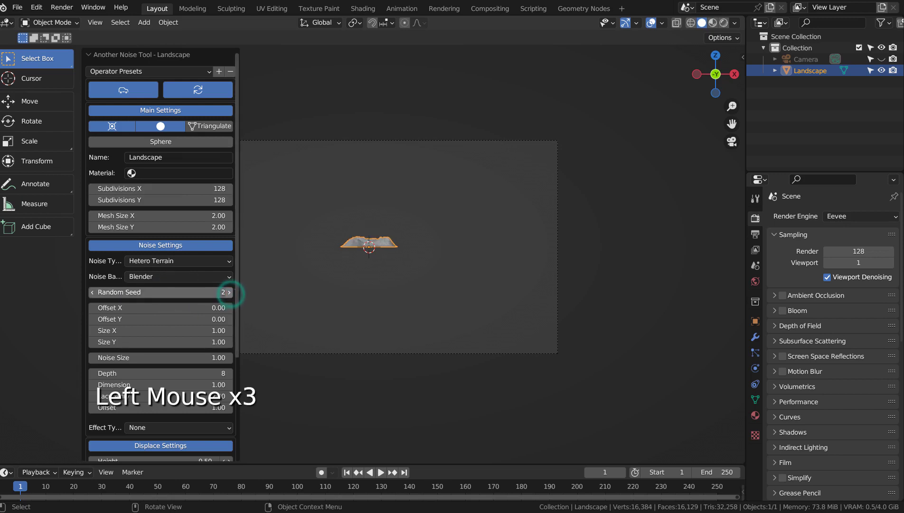
pyautogui.scroll(3)
pyautogui.scroll(-3)
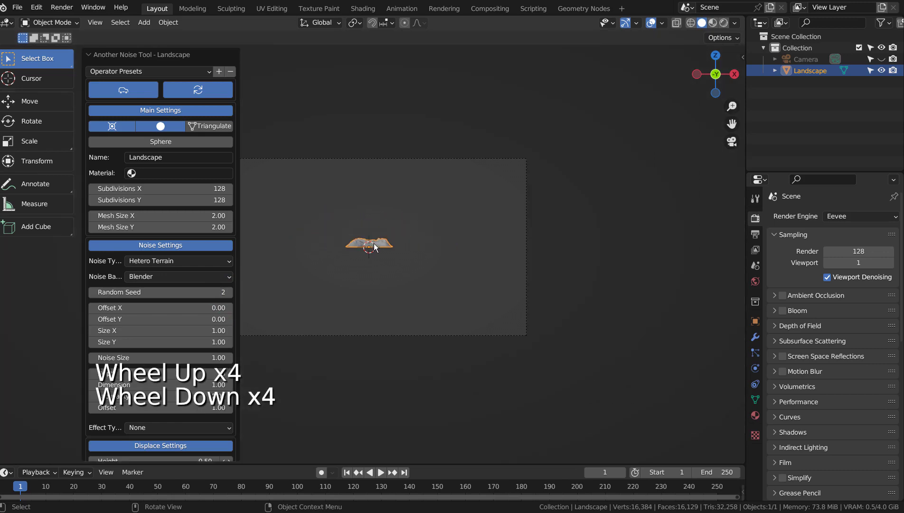
pyautogui.click(379, 246)
# Scale the landscape up, flatten it along Z, stretch it along X past the camera frame, and enter vertex Edit Mode
pyautogui.press('s')
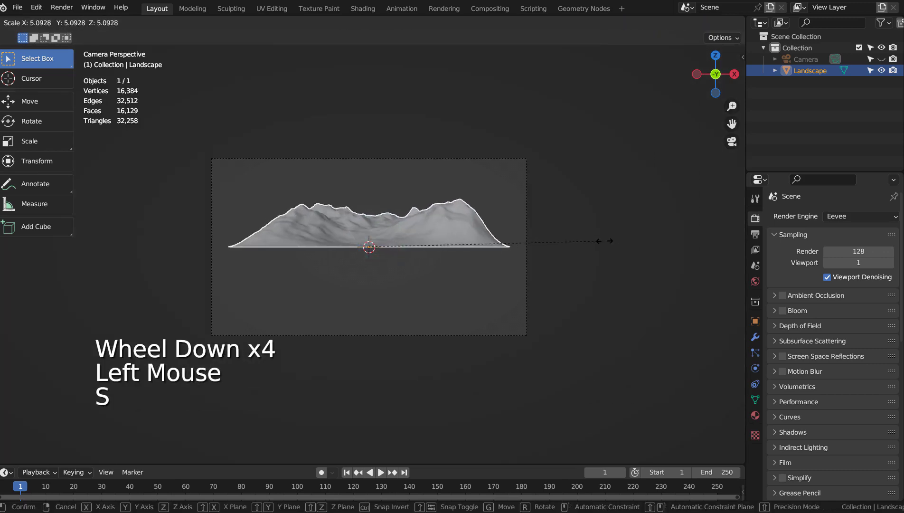
pyautogui.press('s')
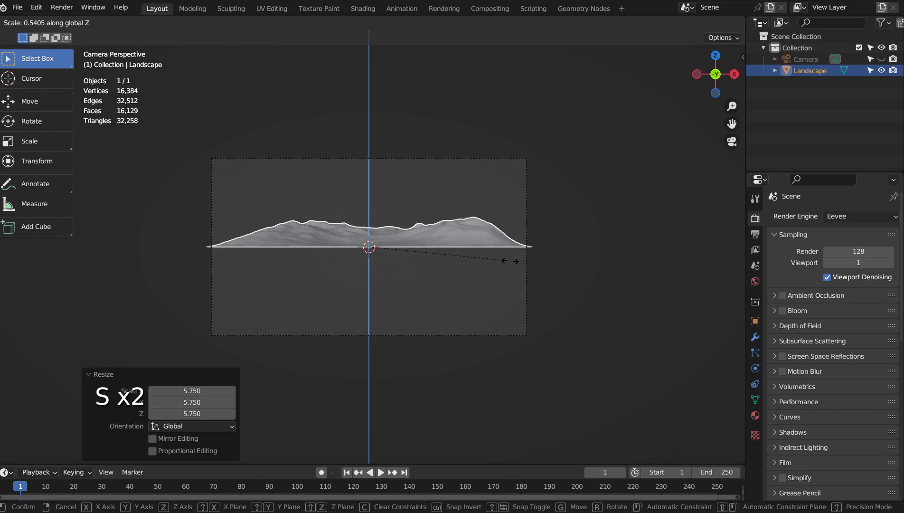
pyautogui.press('g')
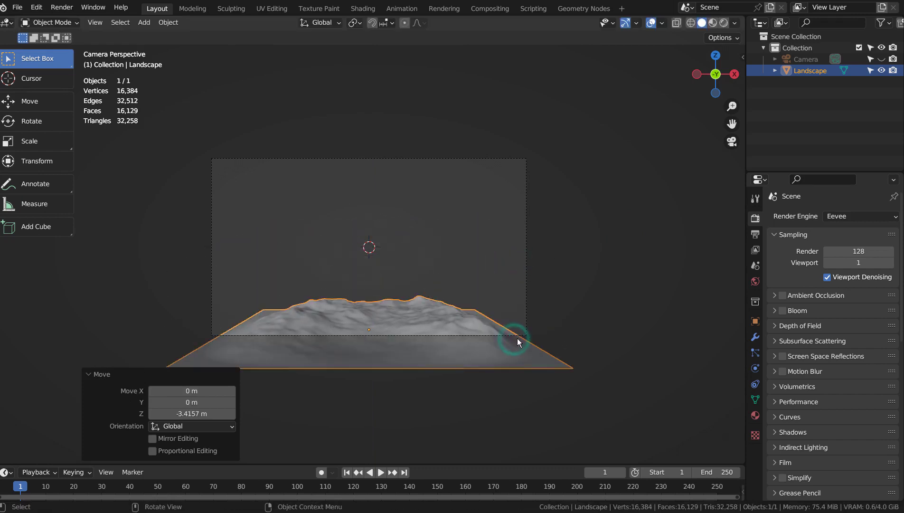
pyautogui.press('s')
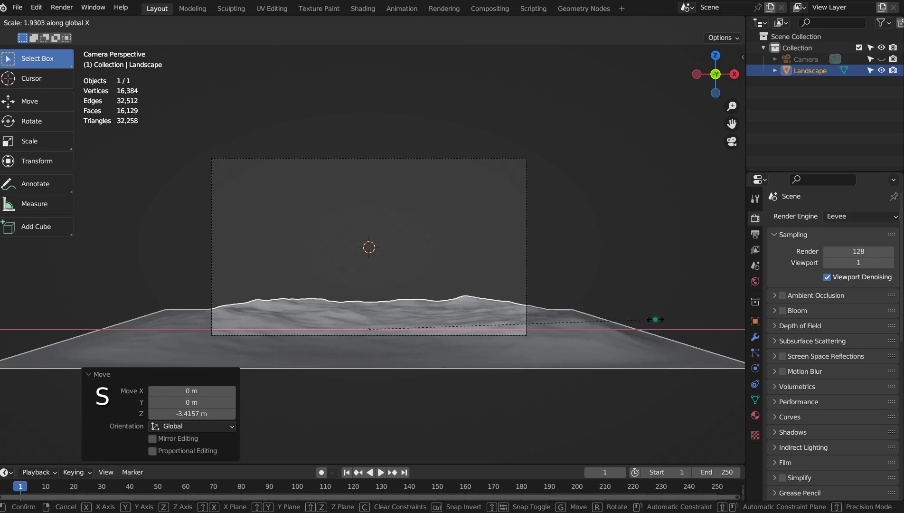
pyautogui.press('Tab')
pyautogui.press('1')
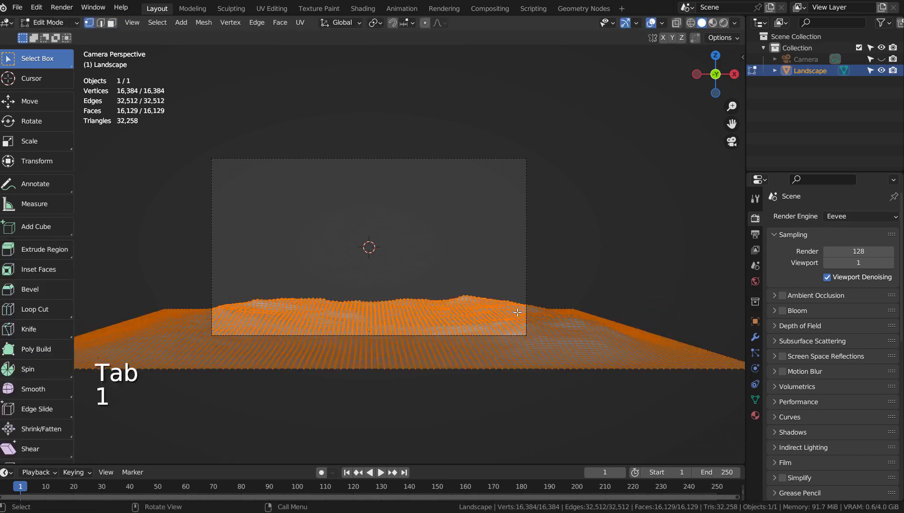